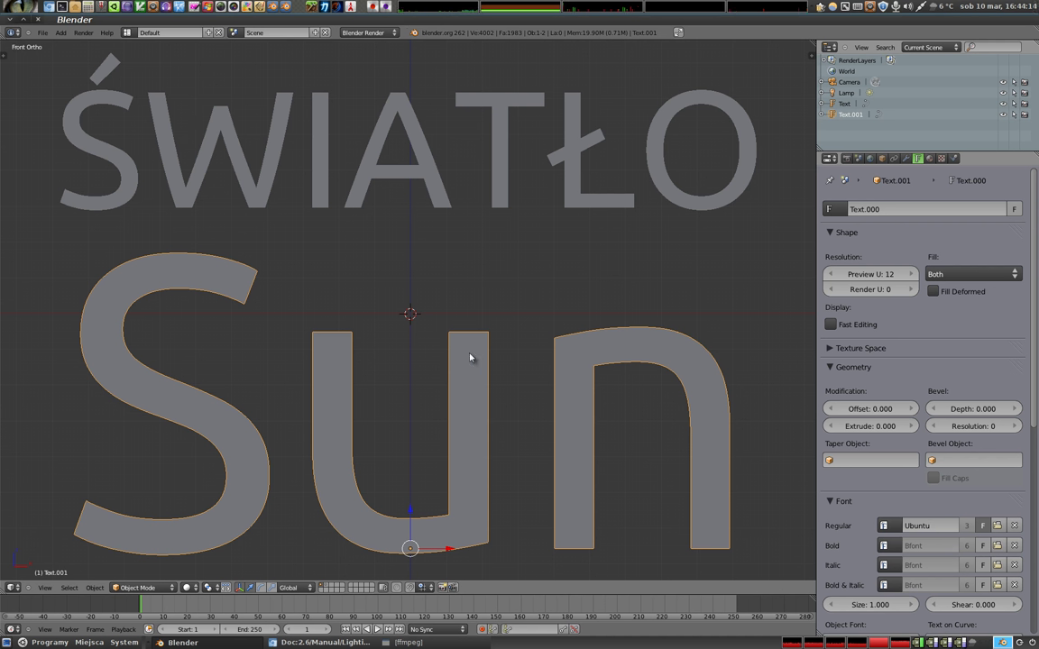
Step: Add a flat plane mesh at the origin of the empty scene
{"action": "key", "text": "x"}
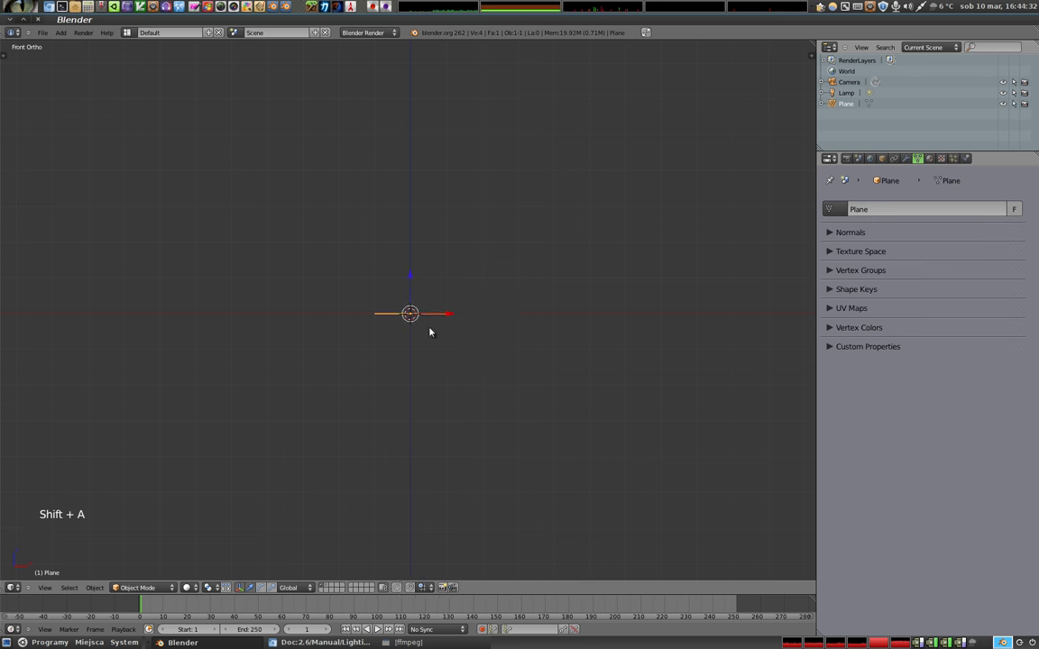
Step: Select the Sun lamp and review its Sky & Atmosphere settings
{"action": "left_click", "coordinate": [534, 360]}
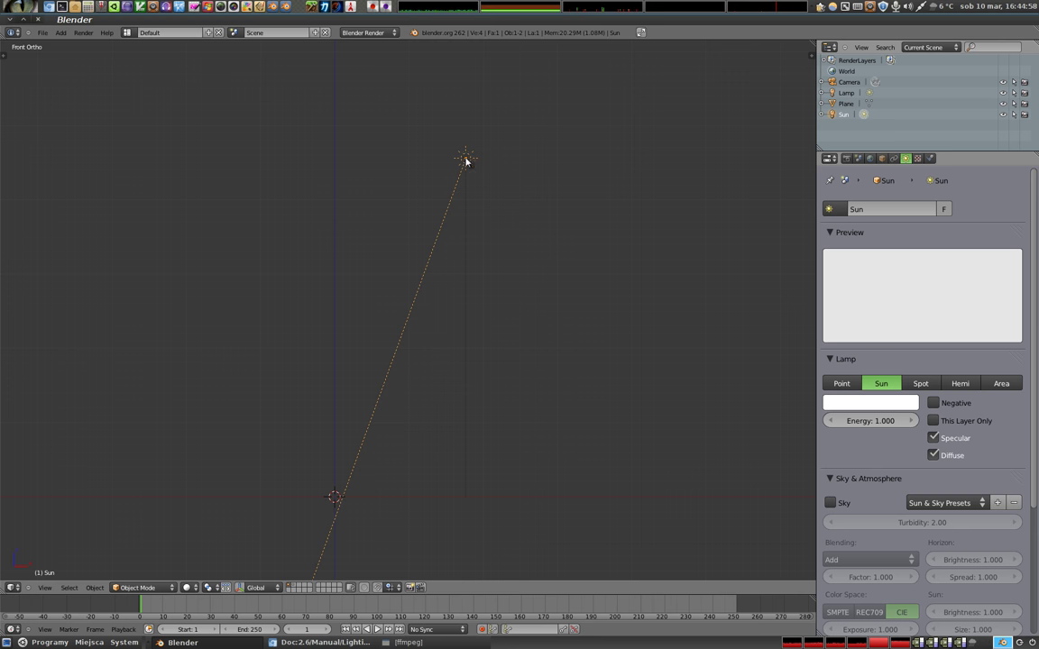
{"action": "scroll", "scroll_direction": "down", "scroll_amount": 3}
Step: Generate an ANT Landscape mountain terrain mesh at the scene centre
{"action": "key", "text": "g"}
{"action": "key", "text": "g"}
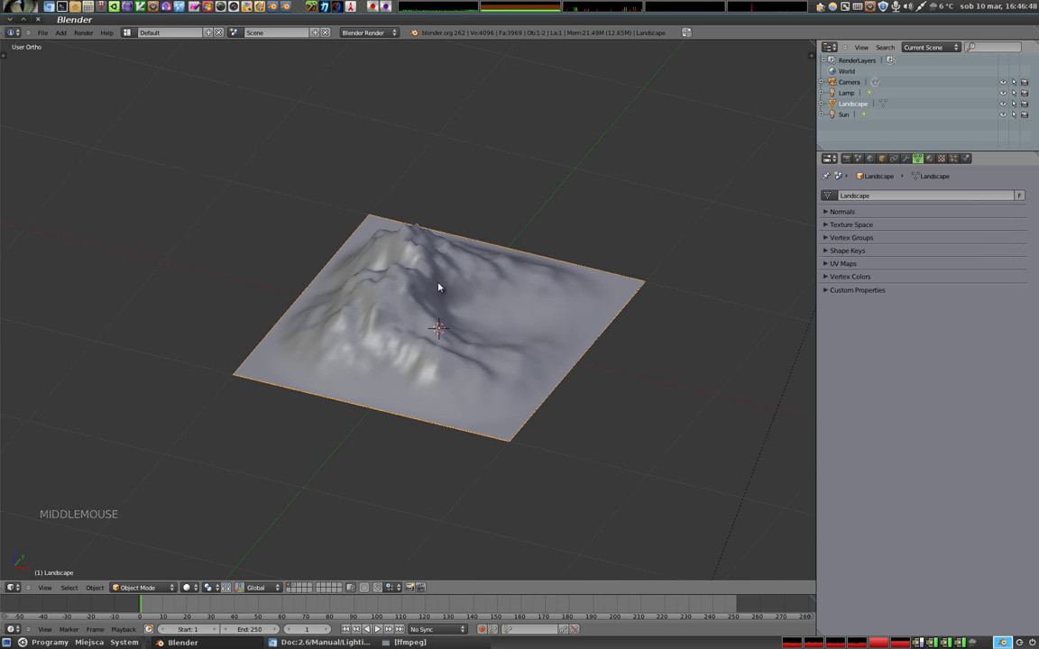
Step: Switch the Landscape noise type to Turbulence and inspect the jagged peaks from several angles
{"action": "key", "text": "t"}
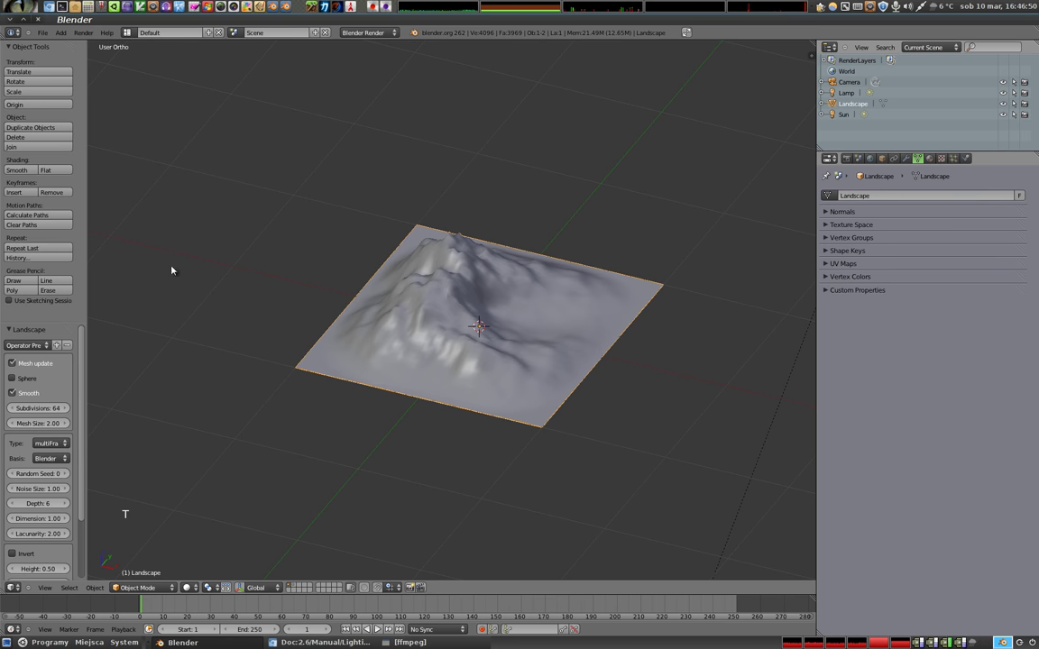
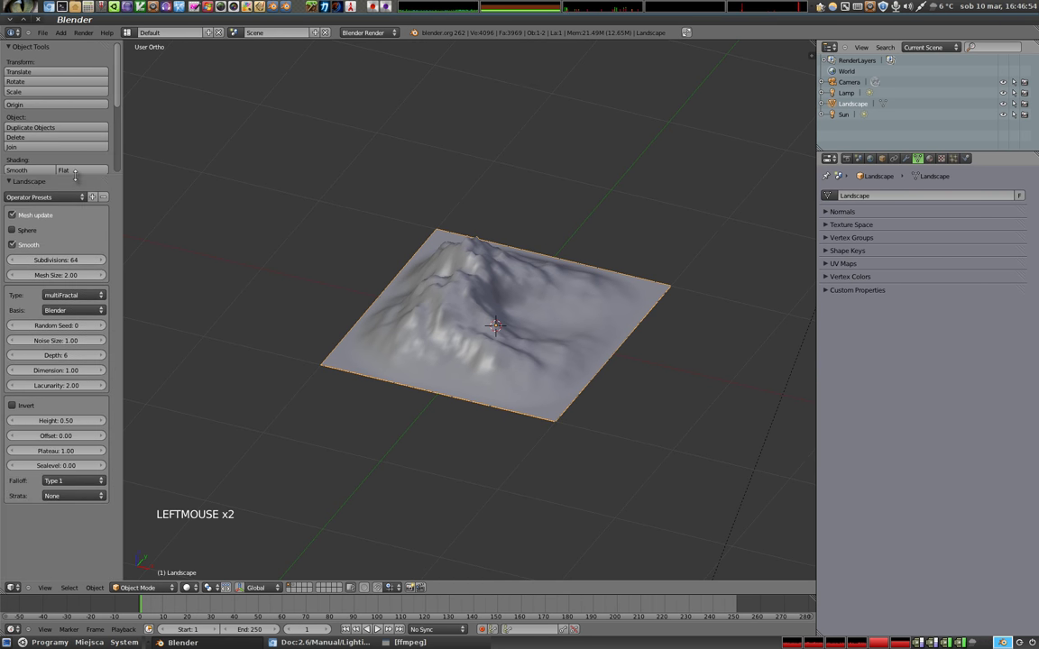
{"action": "left_click", "coordinate": [75, 298]}
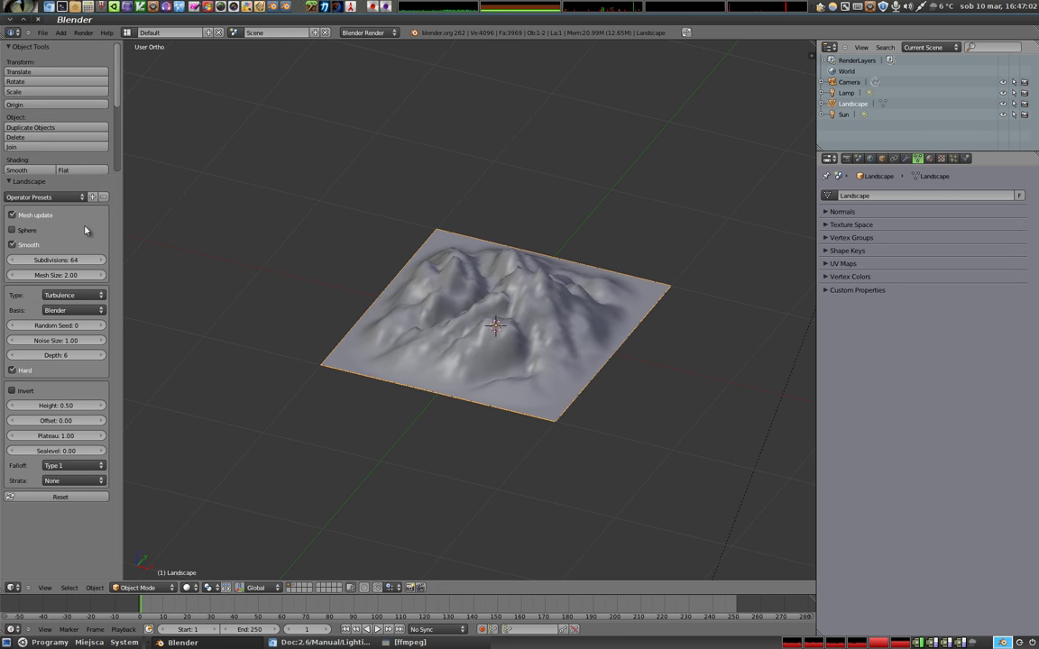
{"action": "middle_click", "coordinate": [457, 348]}
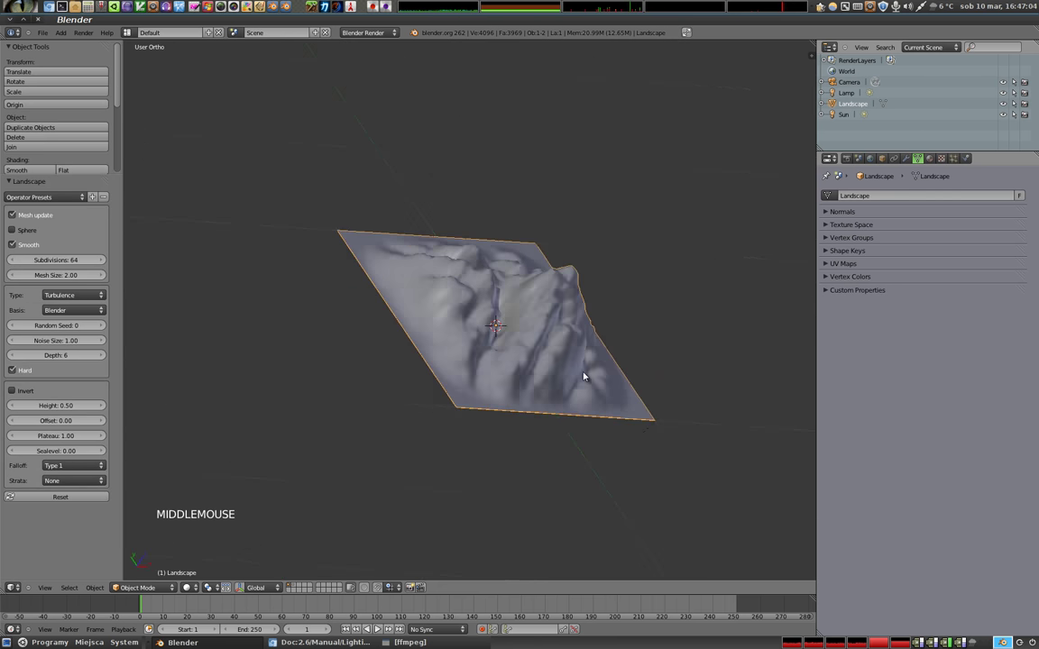
{"action": "middle_click", "coordinate": [423, 293]}
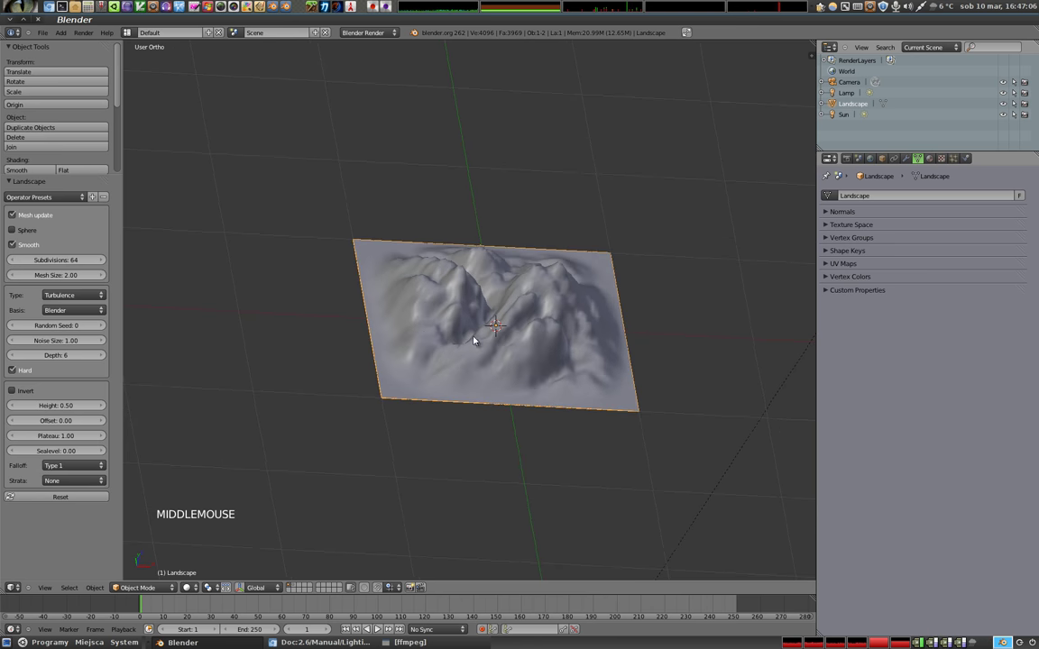
{"action": "middle_click", "coordinate": [610, 336]}
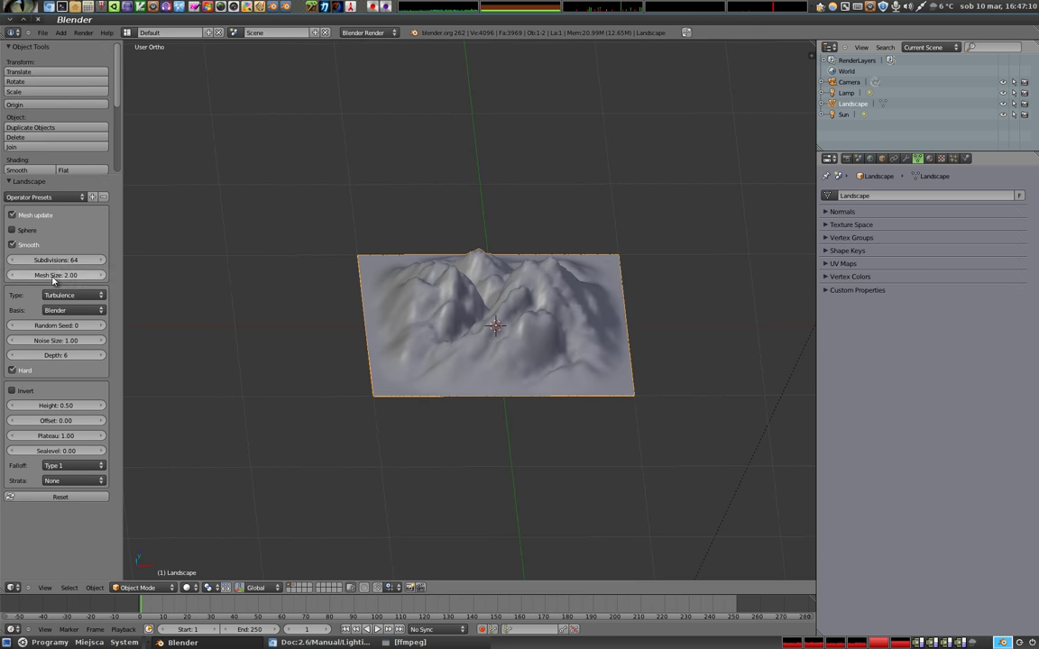
Step: Set the Landscape mesh size to 50 and review its subdivision, height and noise settings
{"action": "left_click", "coordinate": [58, 277]}
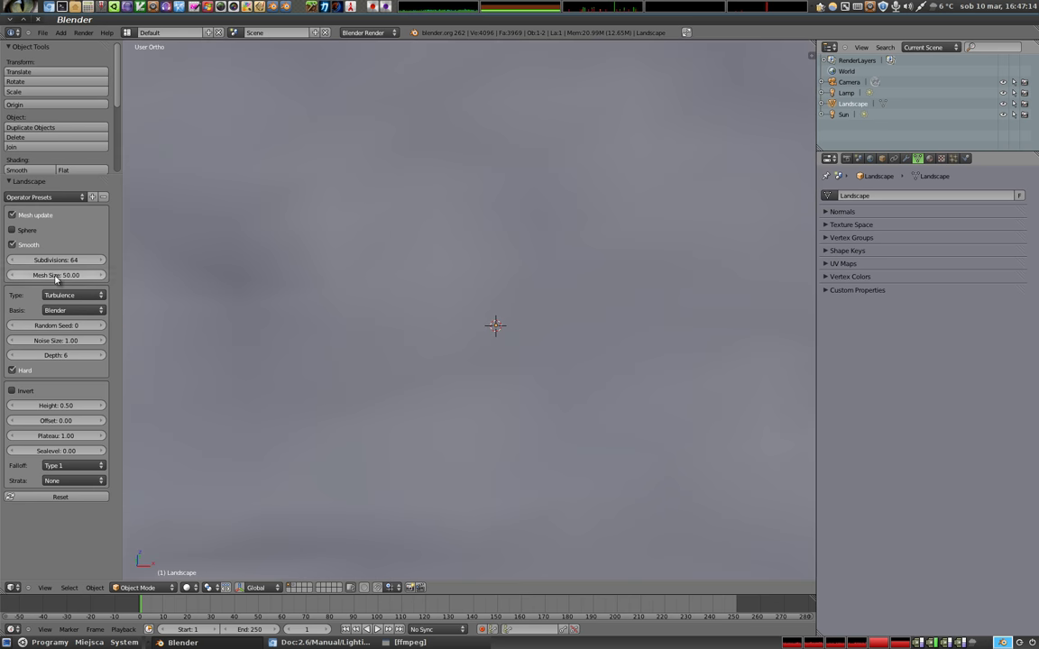
{"action": "scroll", "scroll_direction": "down", "scroll_amount": 3}
{"action": "middle_click", "coordinate": [487, 277]}
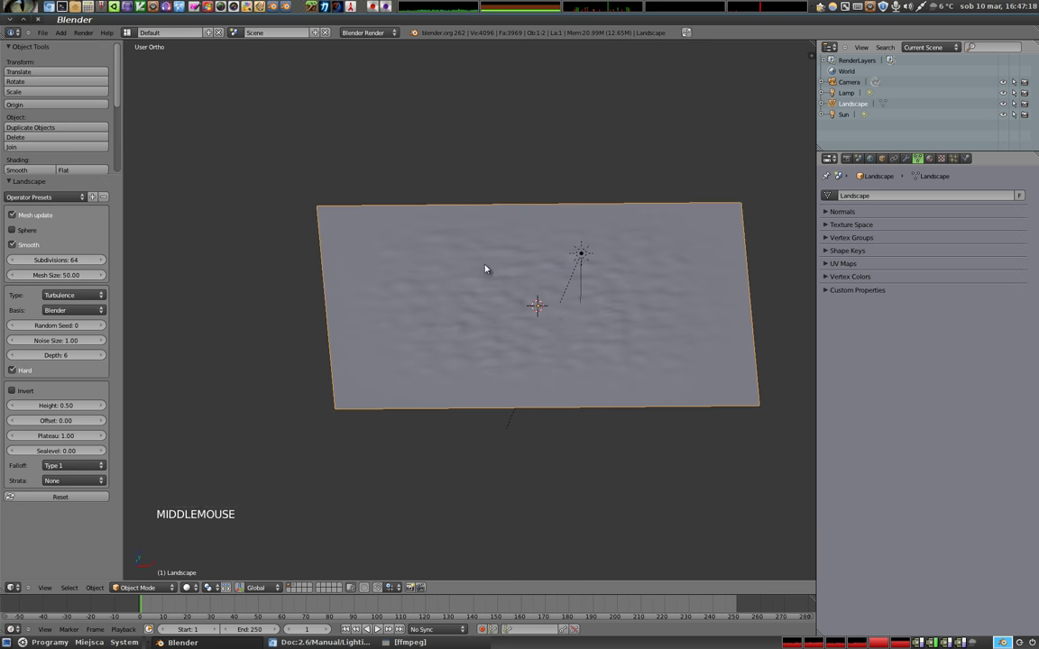
{"action": "left_click", "coordinate": [54, 261]}
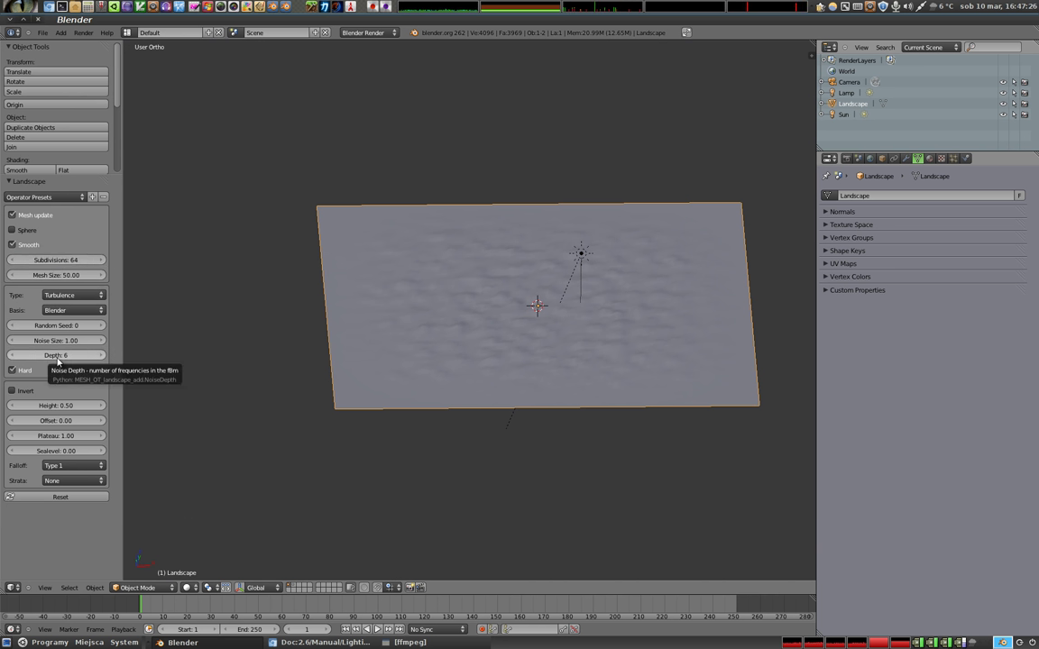
{"action": "left_click", "coordinate": [55, 408]}
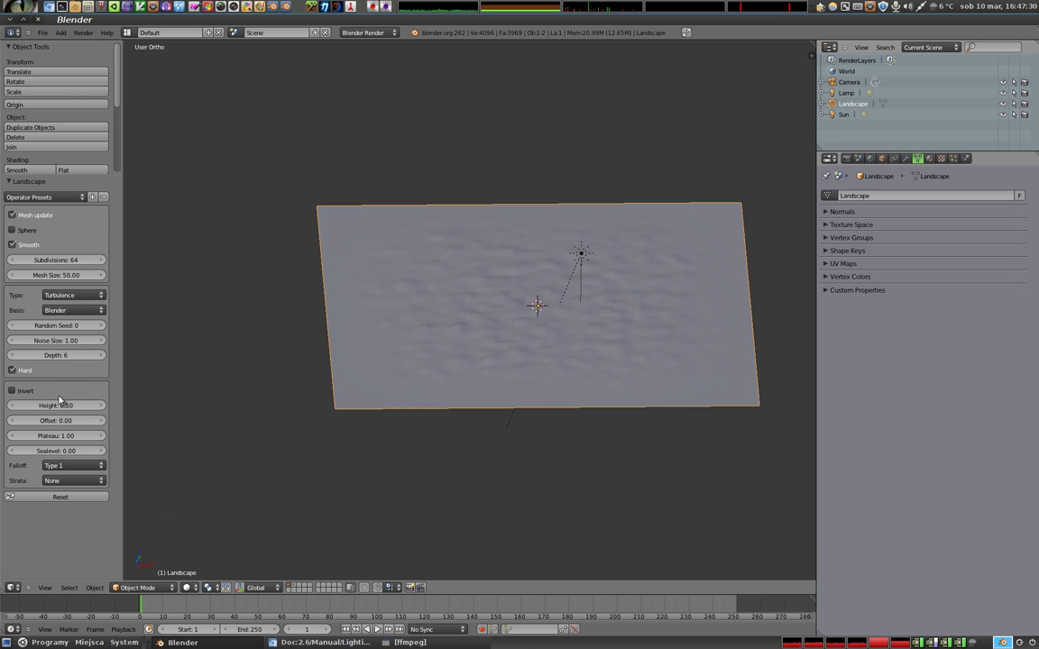
{"action": "left_click", "coordinate": [54, 436]}
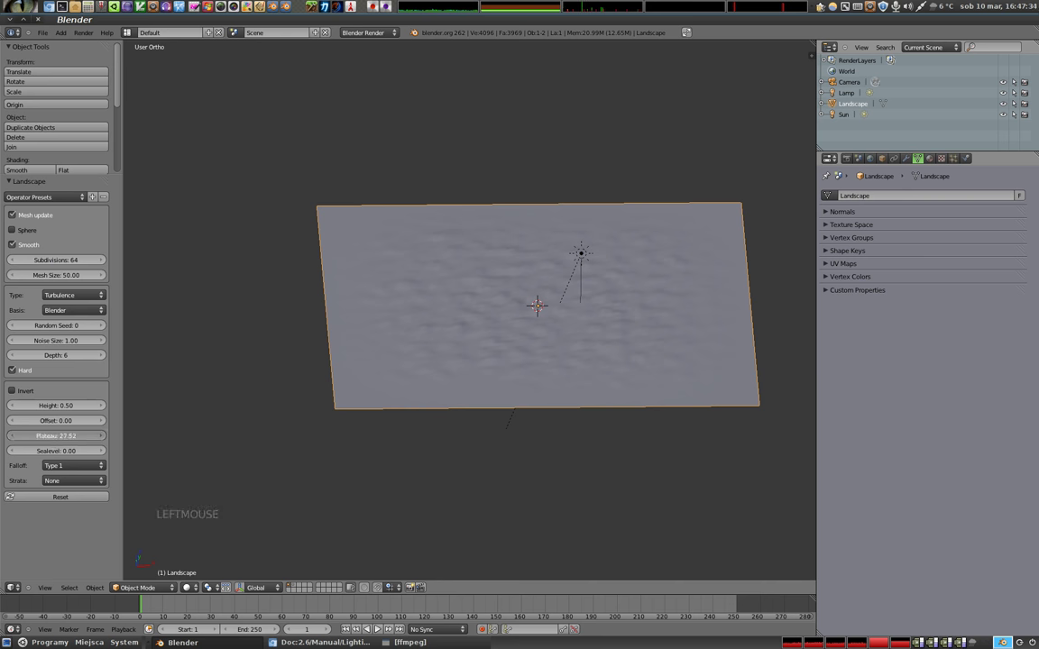
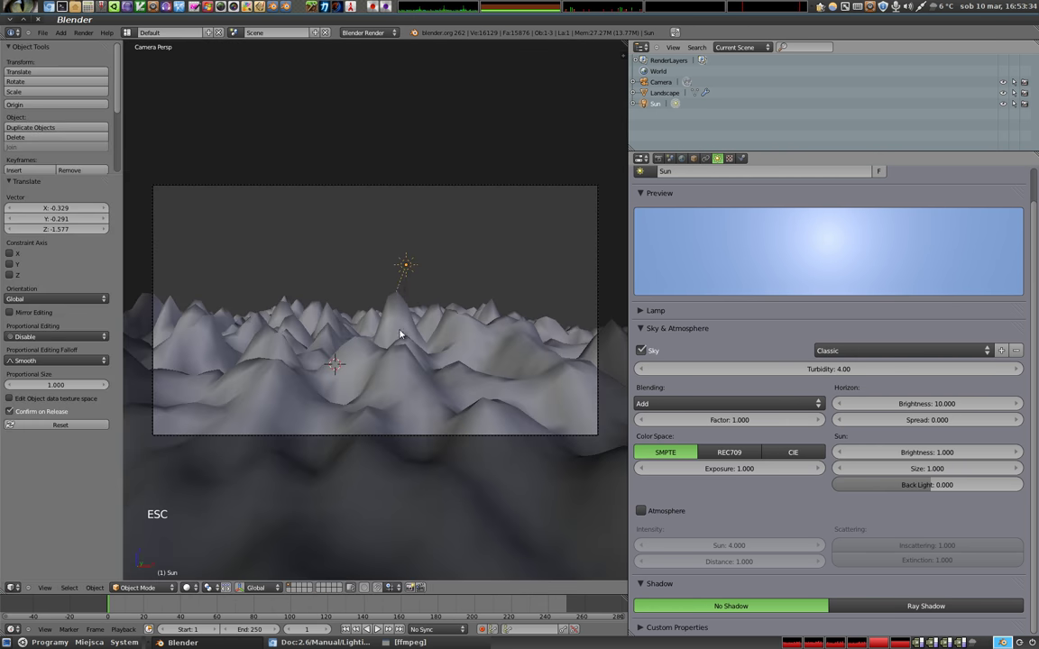
Step: Select the Sun lamp and show its location and rotation values
{"action": "right_click", "coordinate": [412, 187]}
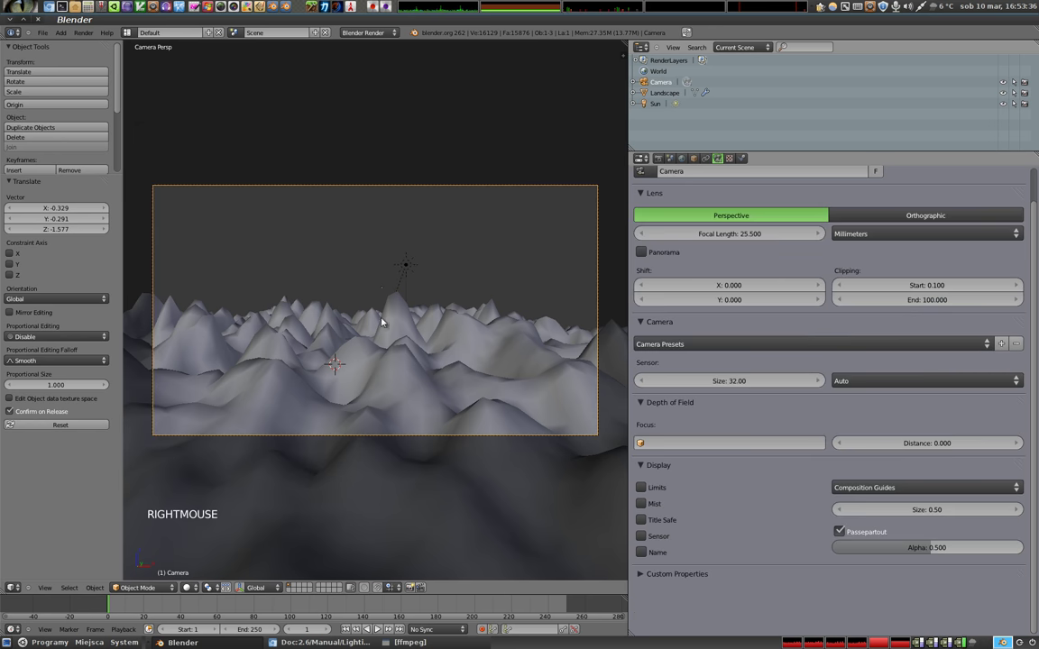
{"action": "right_click", "coordinate": [413, 256]}
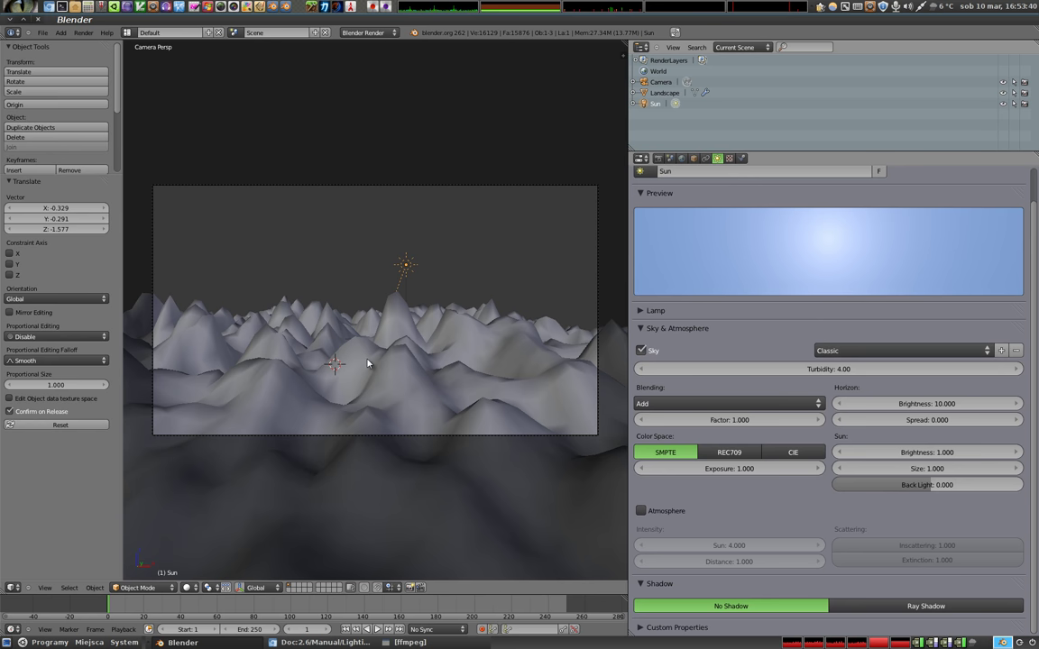
{"action": "key", "text": "n"}
Step: Clear the Sun lamp's rotation to zero and raise it higher above the terrain
{"action": "left_click", "coordinate": [525, 46]}
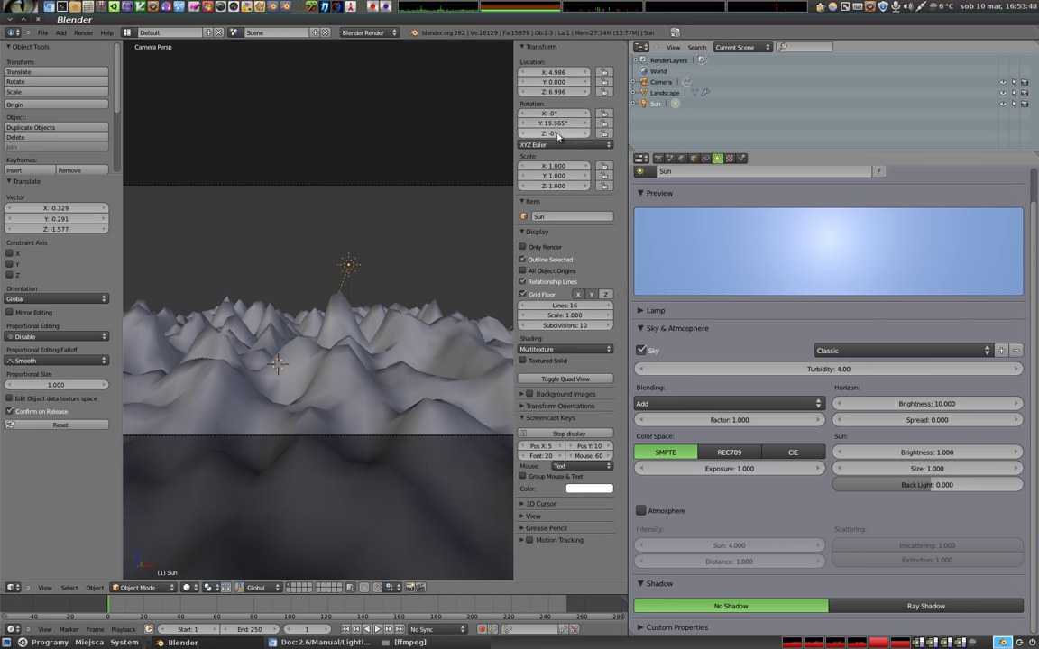
{"action": "key", "text": "alt+r"}
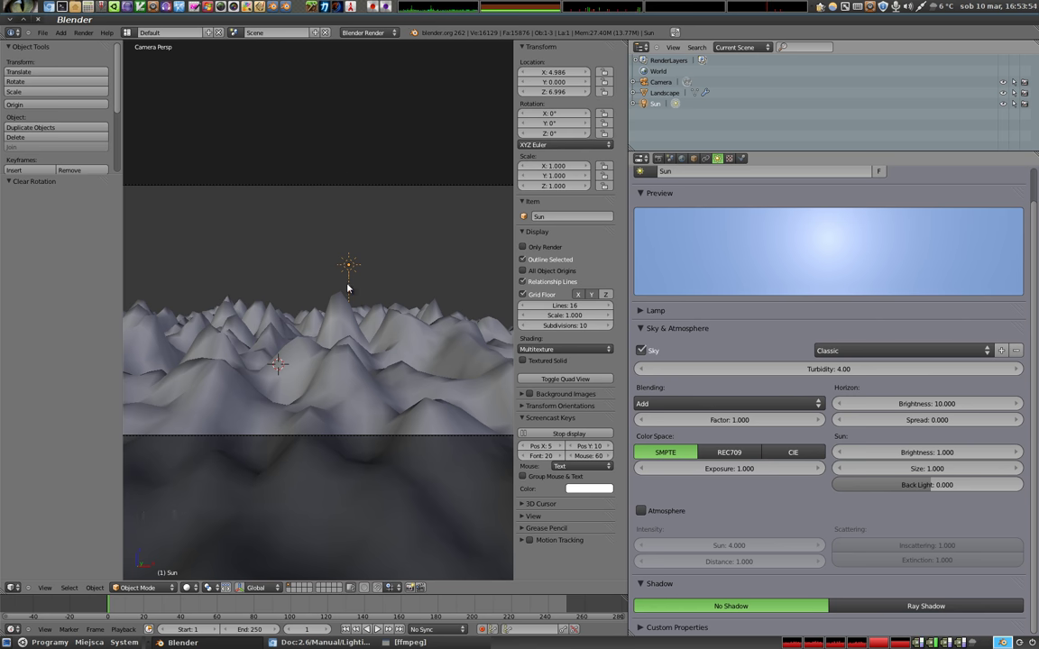
{"action": "left_click", "coordinate": [346, 245]}
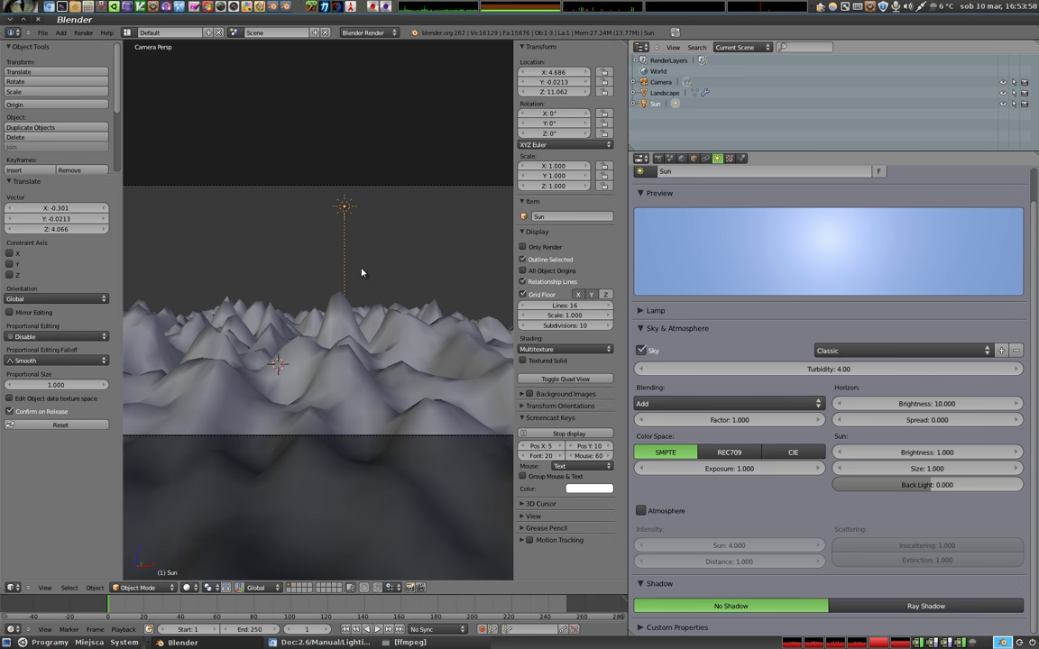
Step: Render the mountains under the blue sky, then tilt the Sun lamp to a new angle
{"action": "key", "text": "n"}
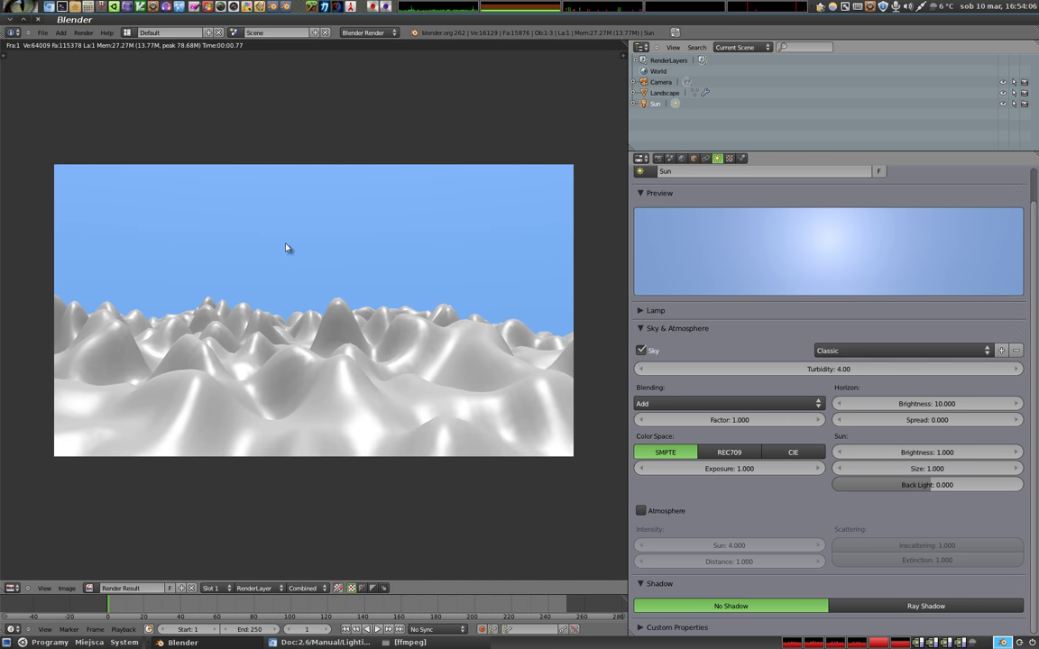
{"action": "key", "text": "Escape"}
{"action": "key", "text": "r"}
{"action": "left_click", "coordinate": [464, 272]}
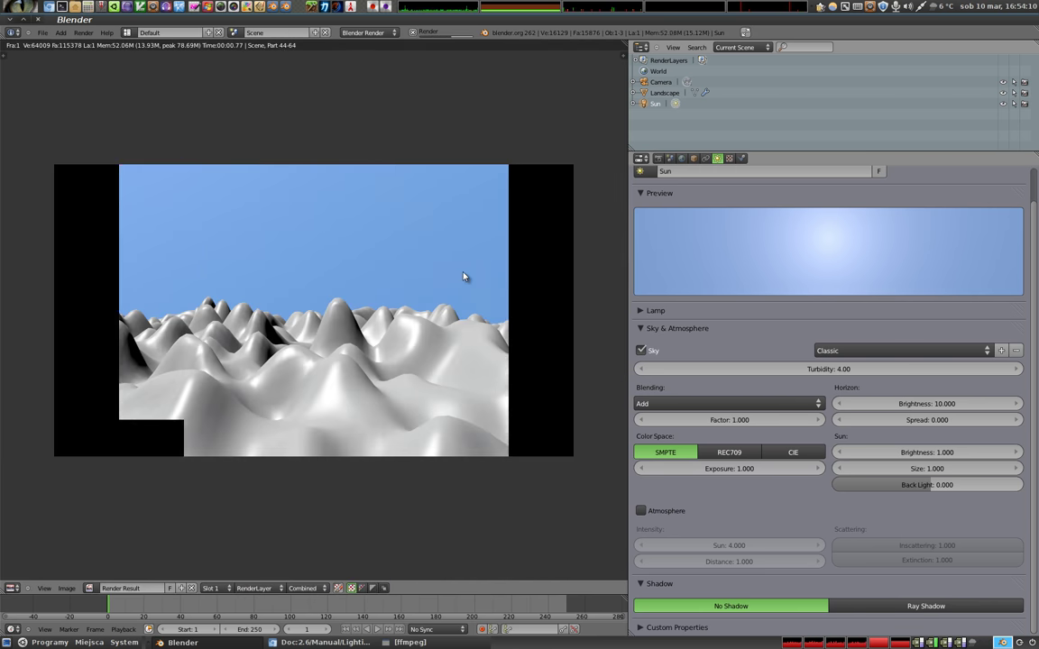
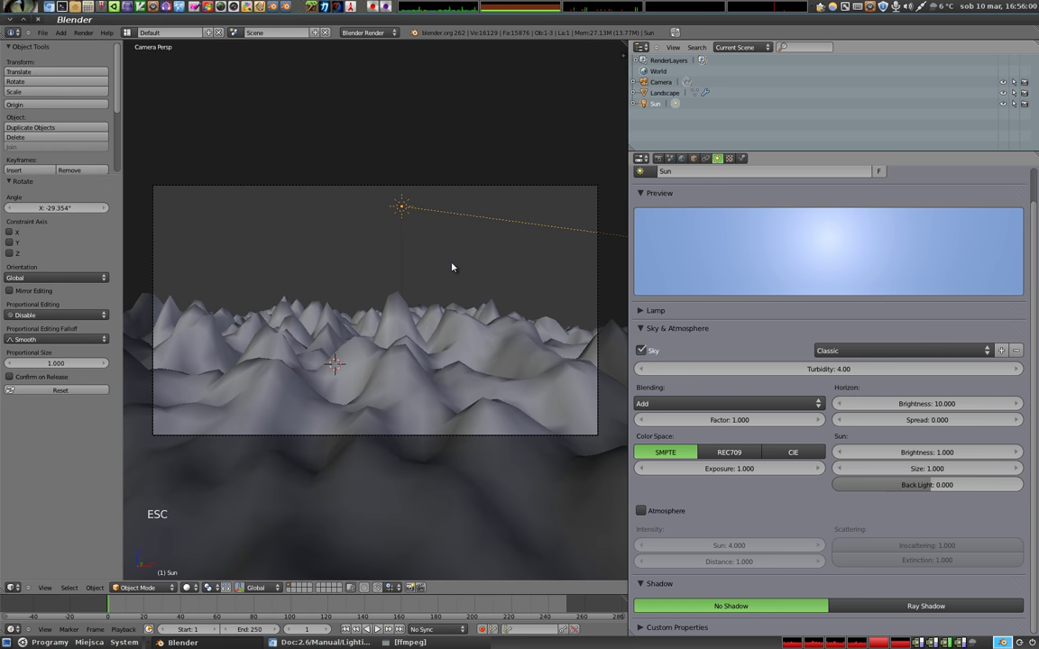
Step: Tilt the Sun lamp 45° around the Y axis, check the shadowed render and switch to Top view
{"action": "key", "text": "alt+r"}
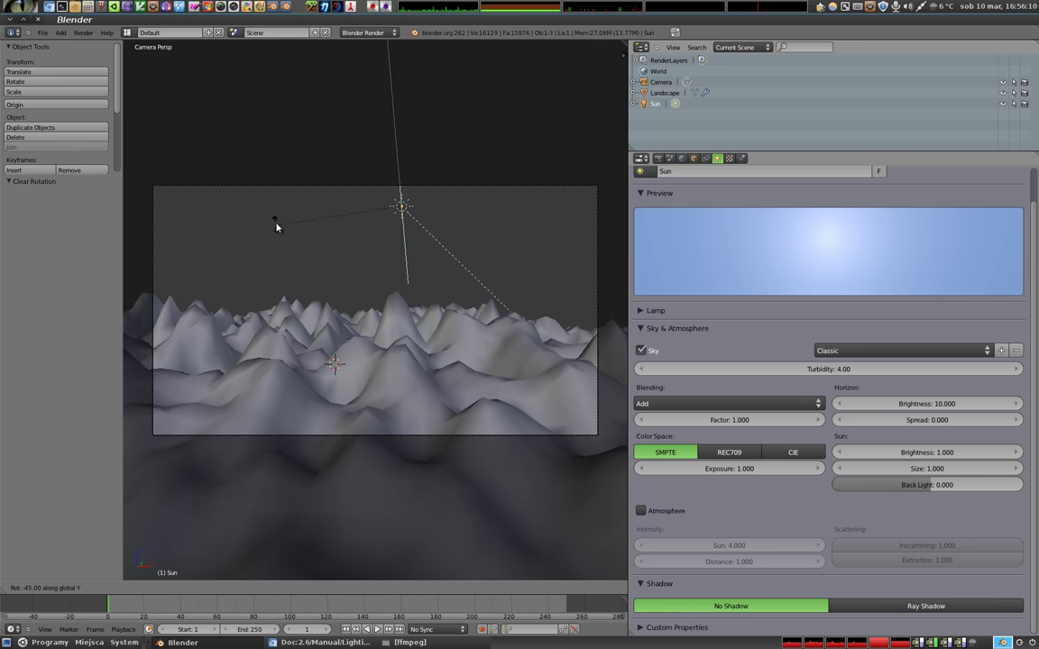
{"action": "left_click", "coordinate": [282, 220]}
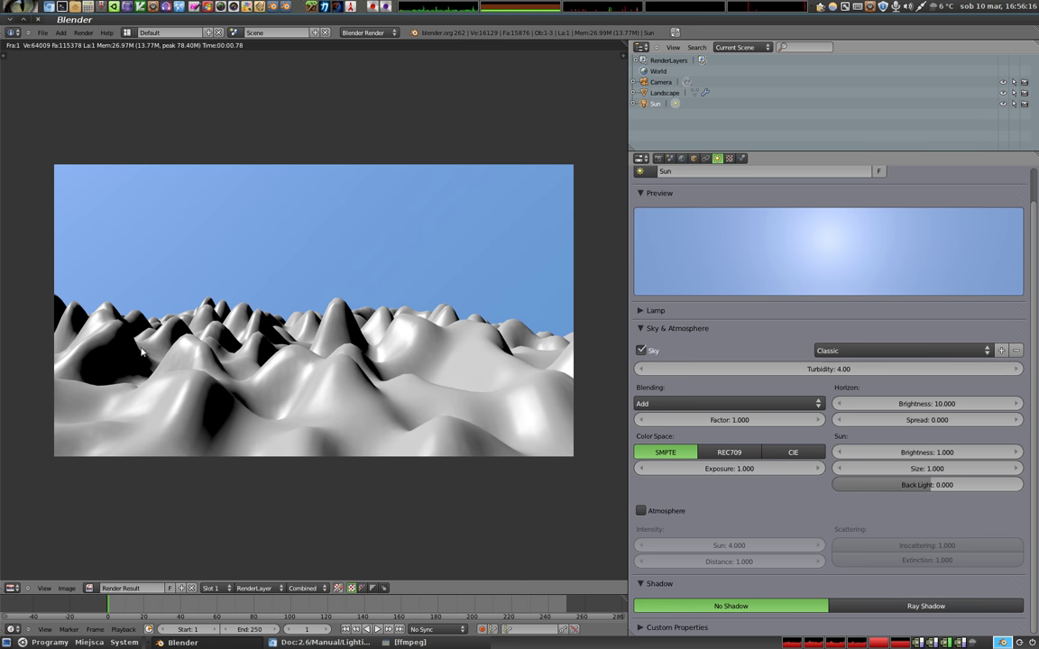
{"action": "key", "text": "Escape"}
{"action": "key", "text": "KP_1"}
{"action": "key", "text": "KP_7"}
Step: Looking straight down, turn the Sun lamp to a new heading
{"action": "key", "text": "z"}
{"action": "middle_click", "coordinate": [413, 199]}
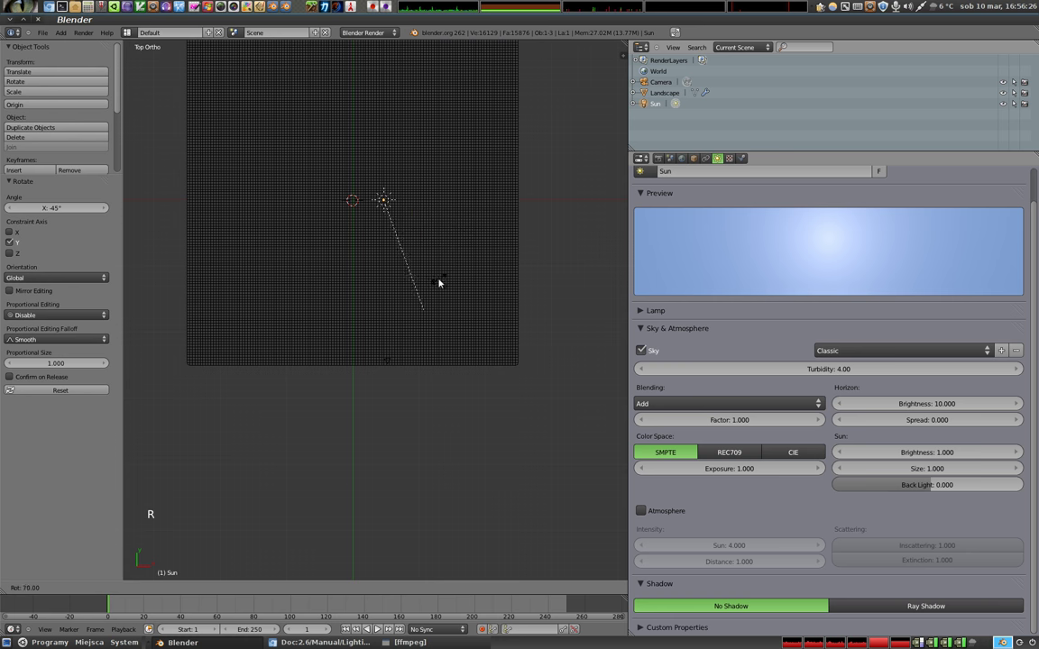
{"action": "left_click", "coordinate": [357, 269]}
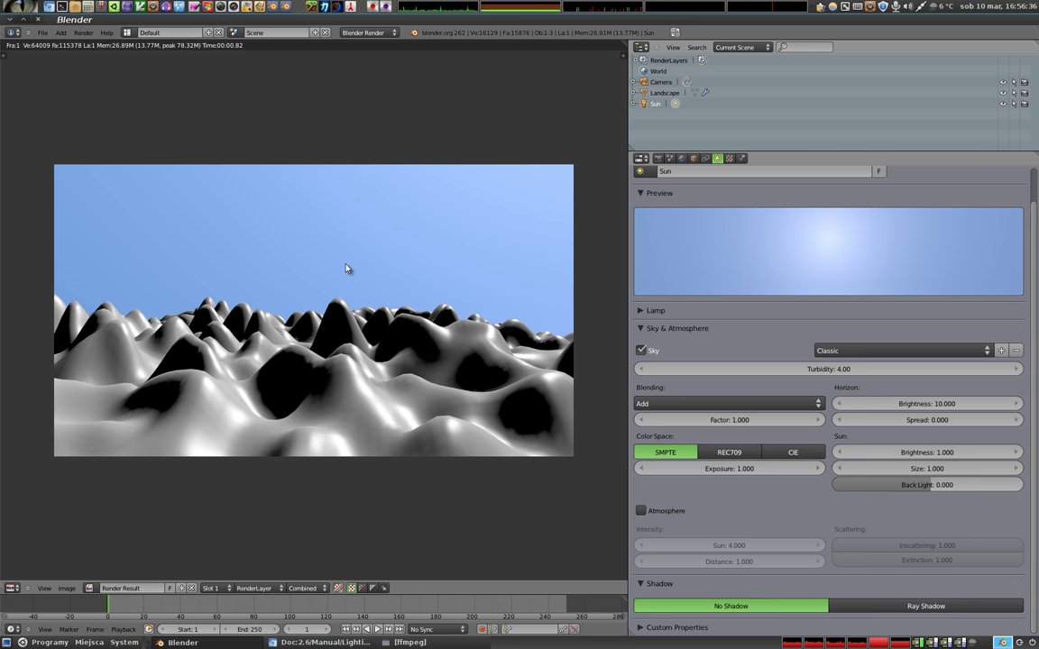
Step: Rotate the Sun lamp again to about −40° around X and inspect the terrain at an angle
{"action": "key", "text": "Escape"}
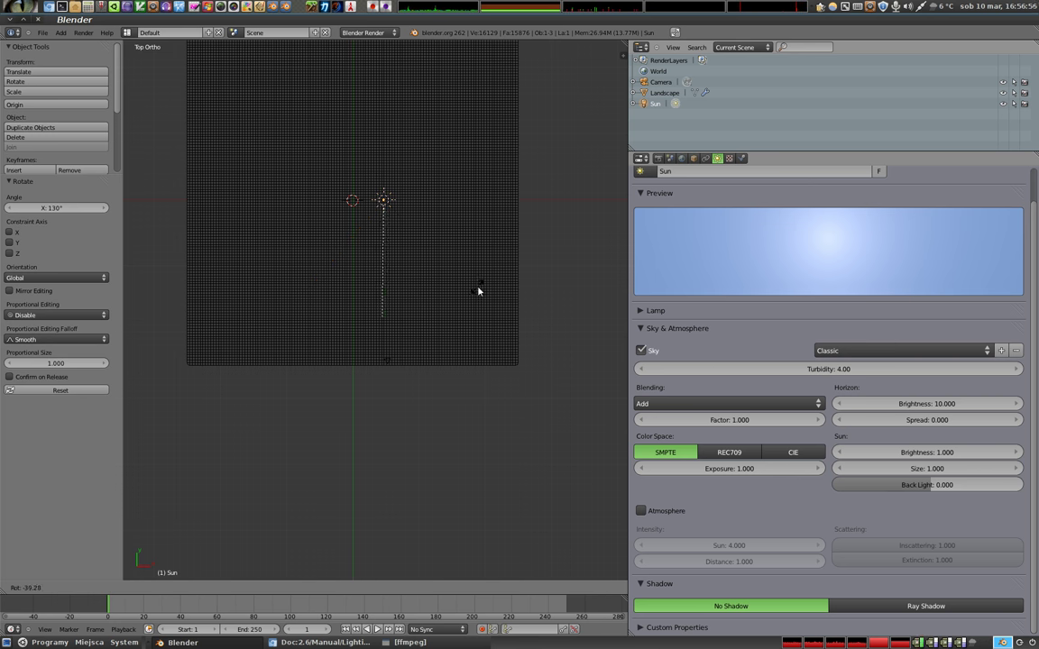
{"action": "left_click", "coordinate": [480, 288]}
{"action": "middle_click", "coordinate": [393, 304]}
{"action": "middle_click", "coordinate": [499, 348]}
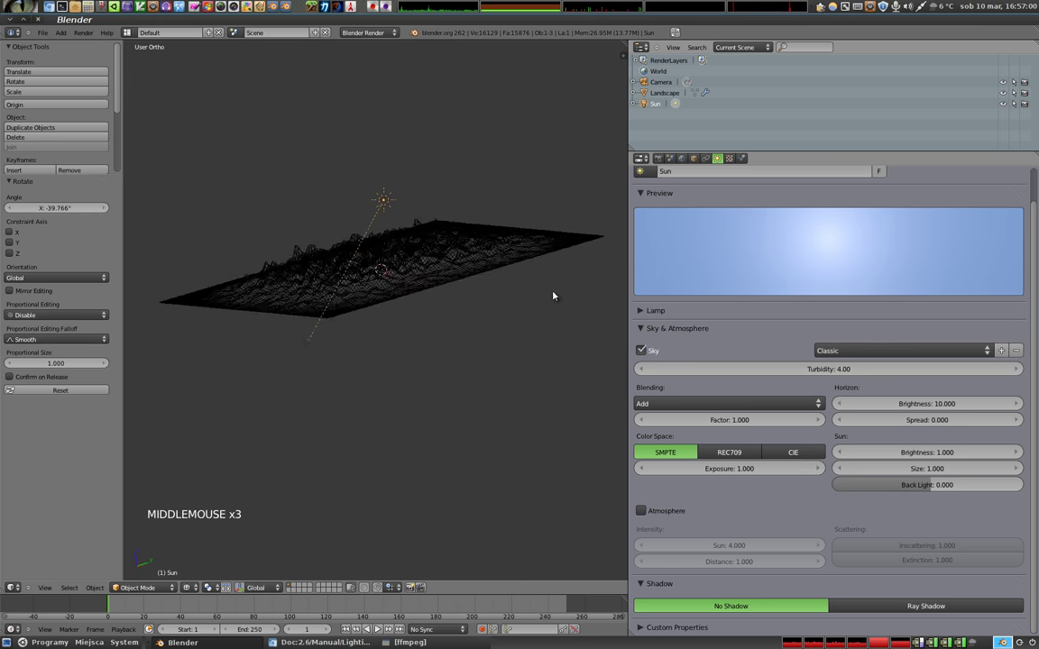
Step: View the landscape from the right side and render it with the current sun angle
{"action": "middle_click", "coordinate": [331, 323]}
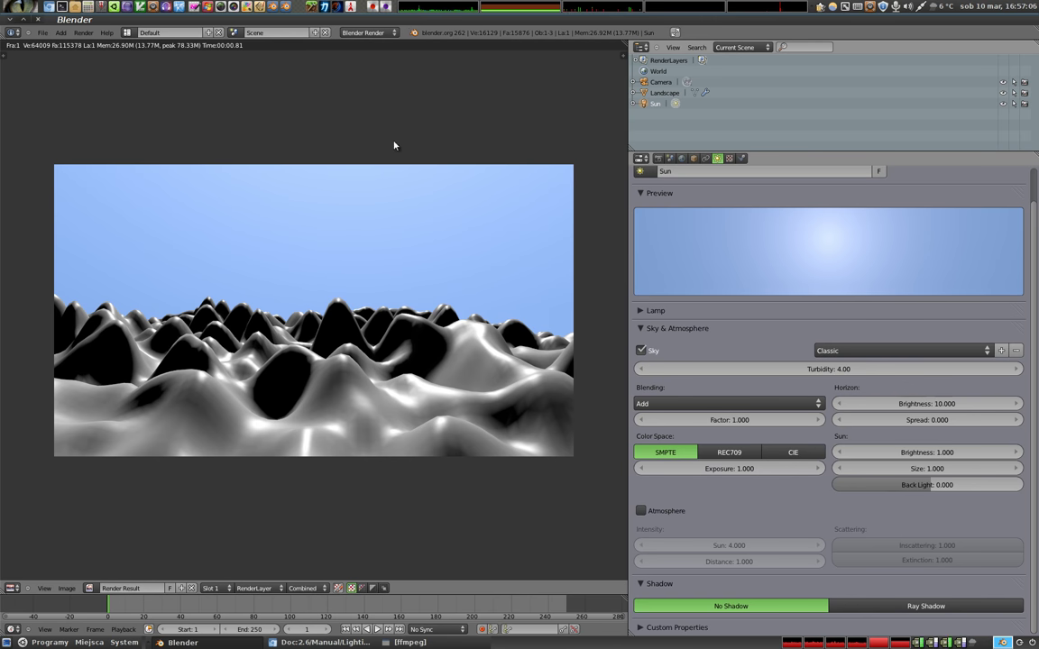
{"action": "key", "text": "Escape"}
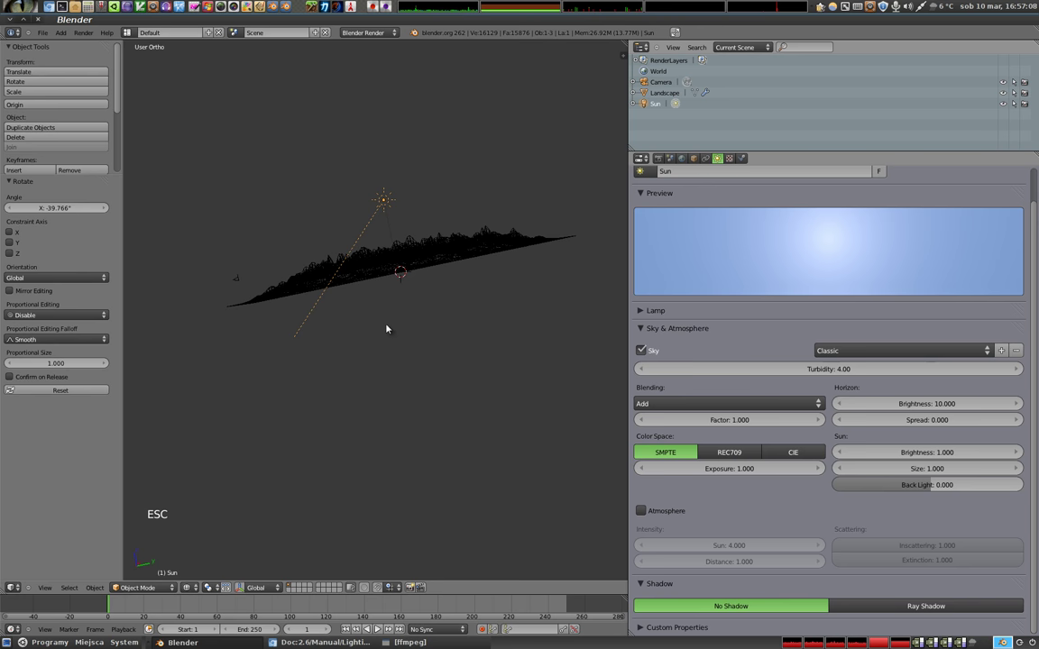
{"action": "key", "text": "KP_1"}
{"action": "key", "text": "KP_3"}
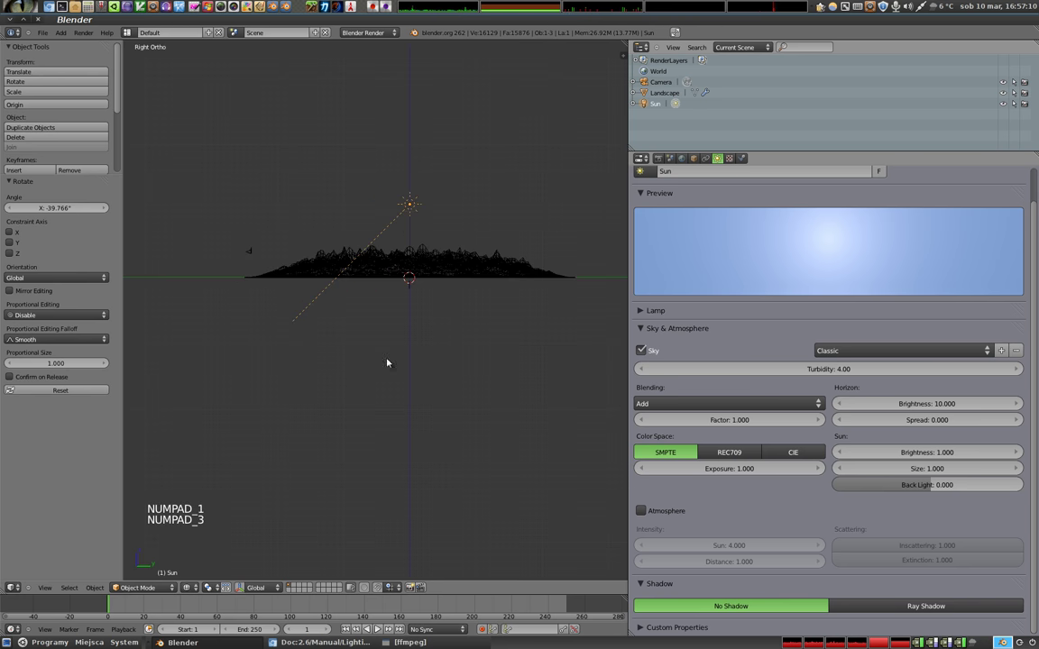
{"action": "key", "text": "r"}
{"action": "left_click", "coordinate": [313, 301]}
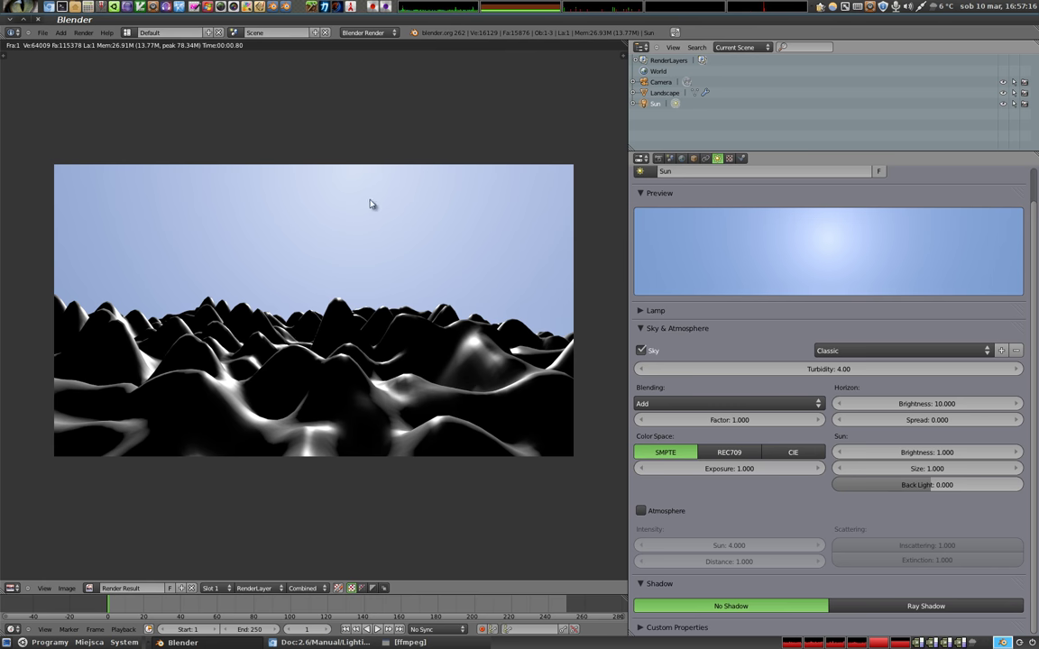
Step: Turn the Sun lamp around the vertical Z axis to a new angle
{"action": "key", "text": "Escape"}
{"action": "key", "text": "r"}
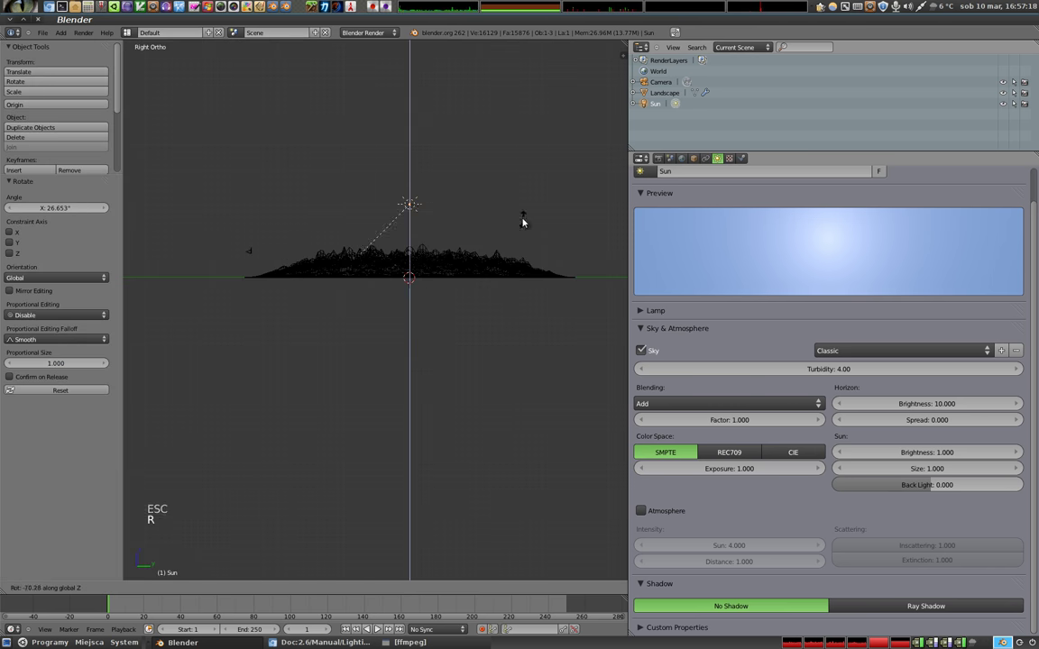
{"action": "left_click", "coordinate": [514, 187]}
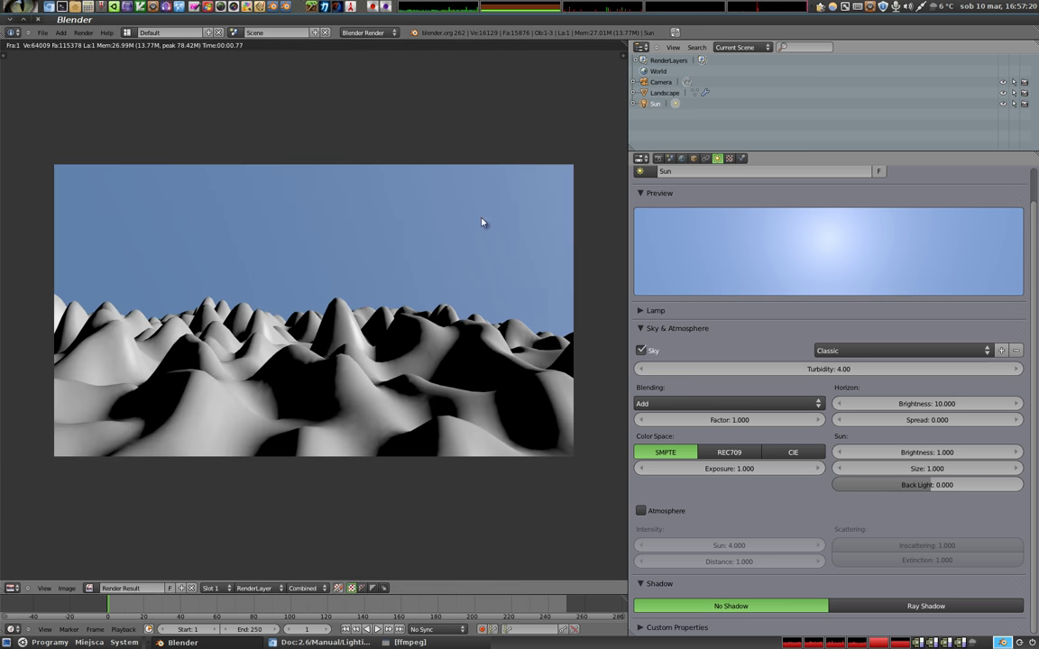
Step: Rotate the Sun lamp freely in the viewport and confirm the new angle
{"action": "key", "text": "Escape"}
{"action": "key", "text": "r"}
{"action": "left_click", "coordinate": [466, 160]}
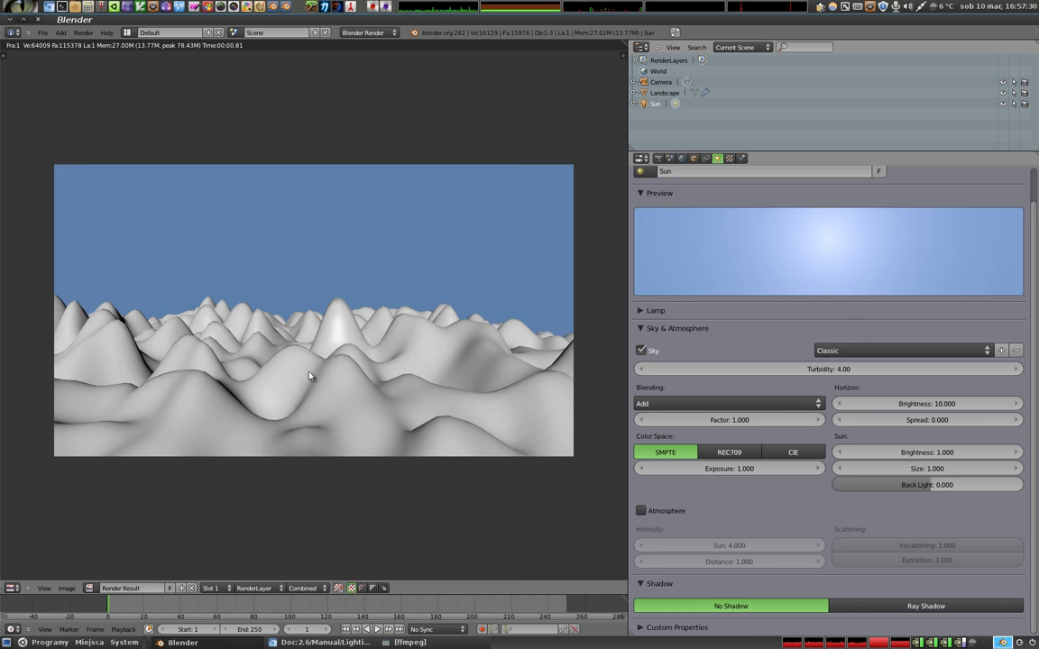
Step: After checking the render, begin turning the Sun lamp about 178° around the Z axis
{"action": "key", "text": "Escape"}
{"action": "key", "text": "r"}
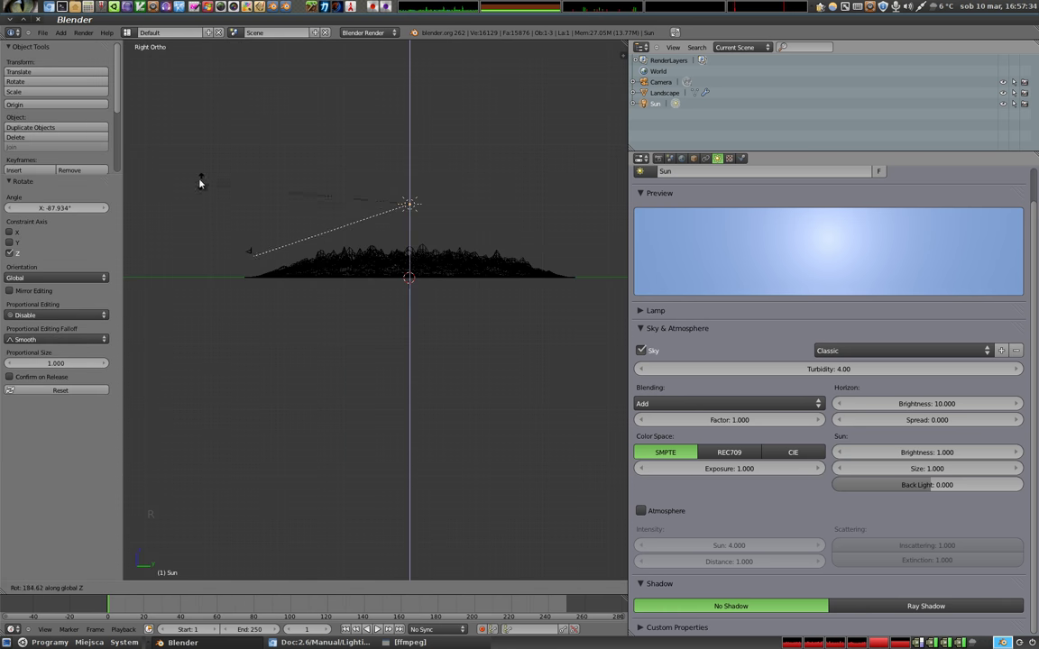